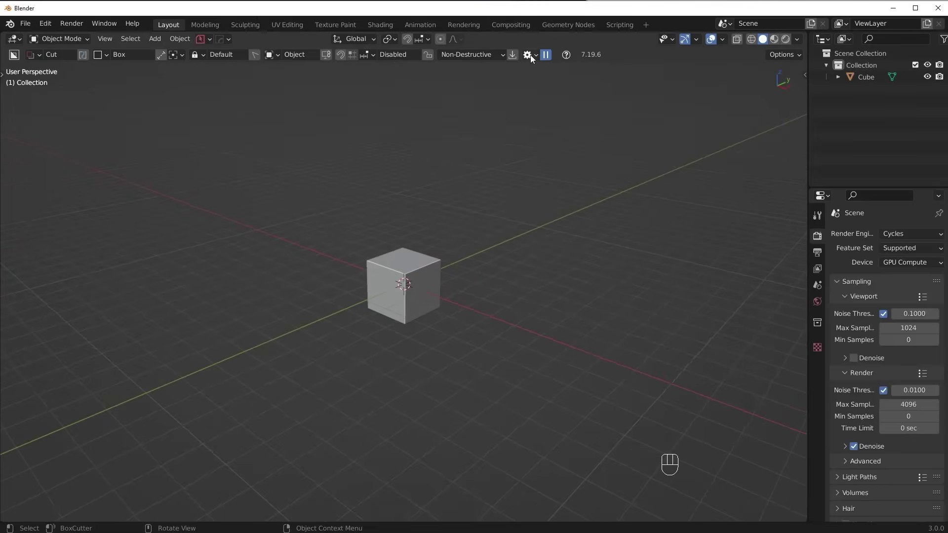
Review the BoxCutter helper and cutter-shape settings (Ctrl+D) while orbiting the cube.
left_click_drag(534, 57, 481, 297)
key("ctrl+d")
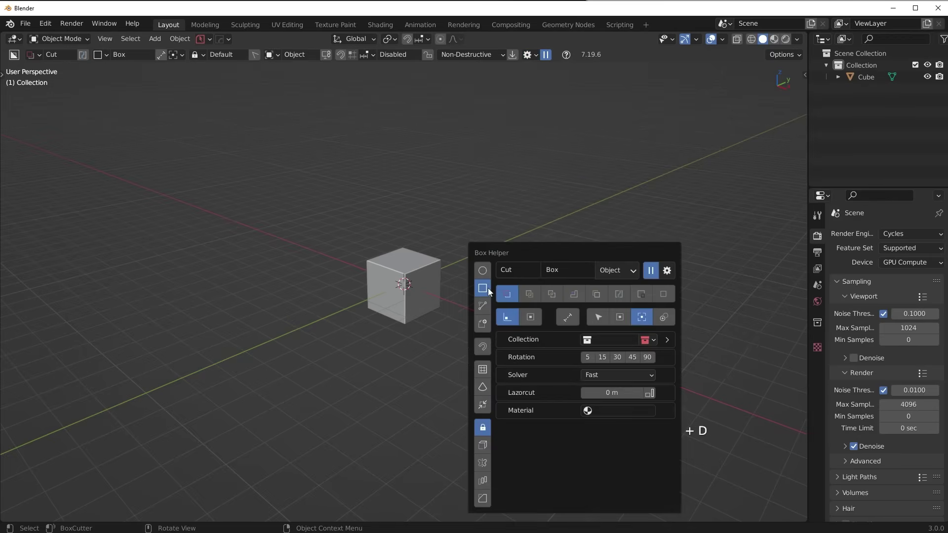
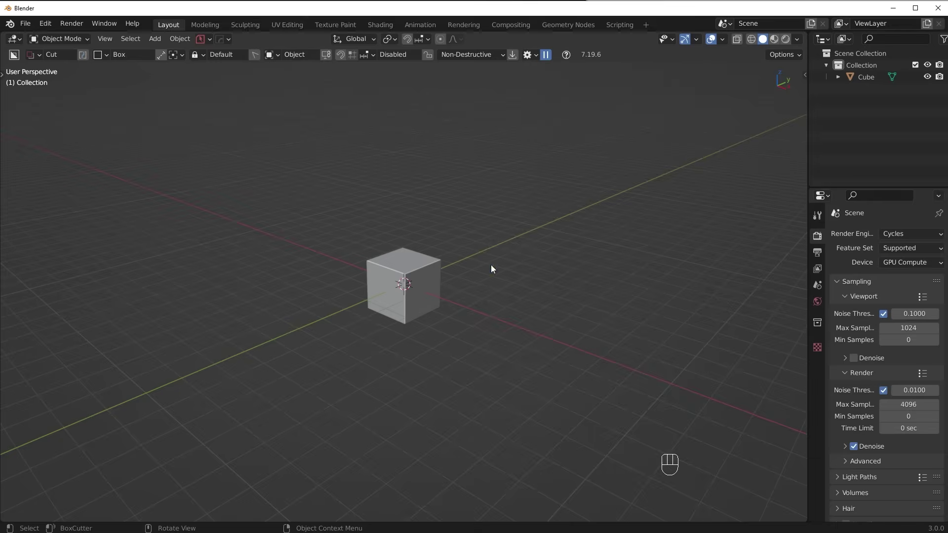
key("d")
key("d")
key("ctrl+d")
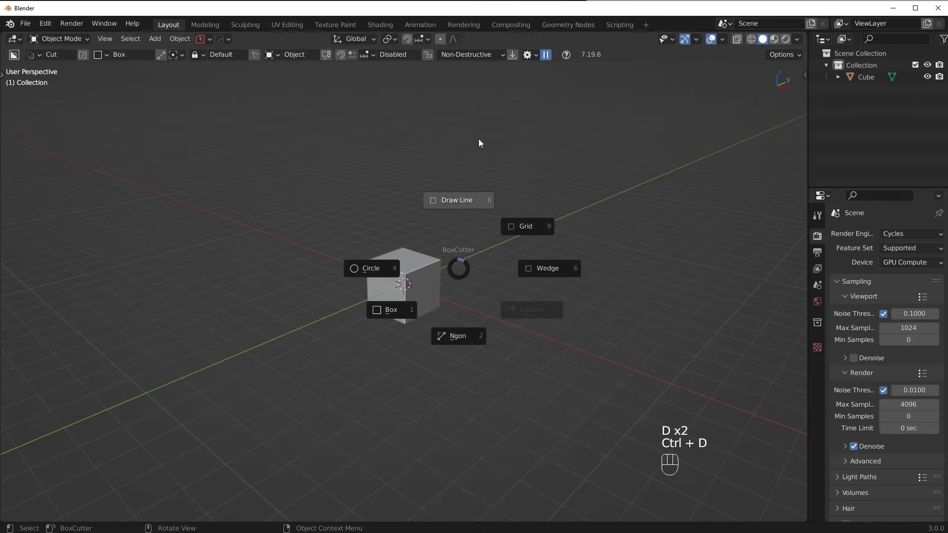
left_click_drag(543, 76, 700, 303)
left_click_drag(438, 319, 468, 353)
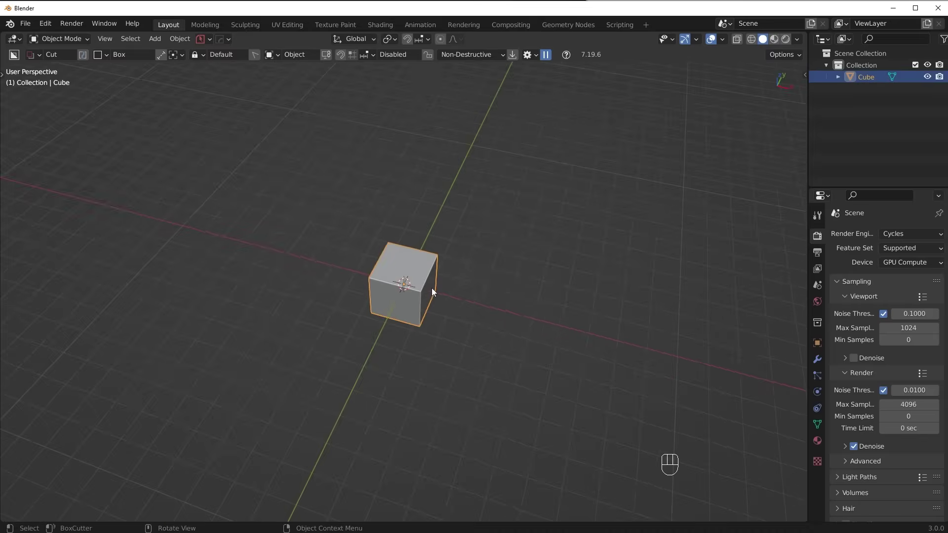
From top view, scale the cube 2.1 along Y and 1.3 along X into a long block.
key("KP_8")
key("KP_7")
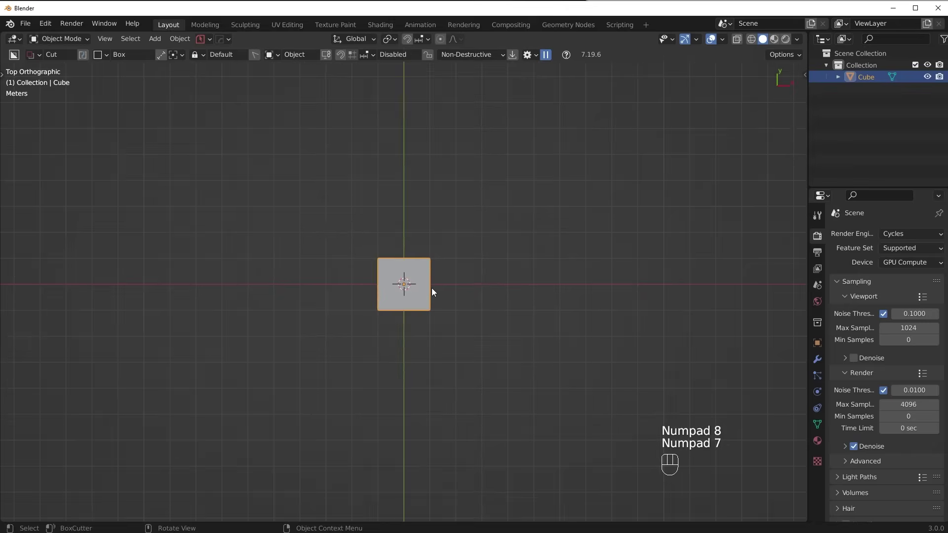
key("s")
key("y")
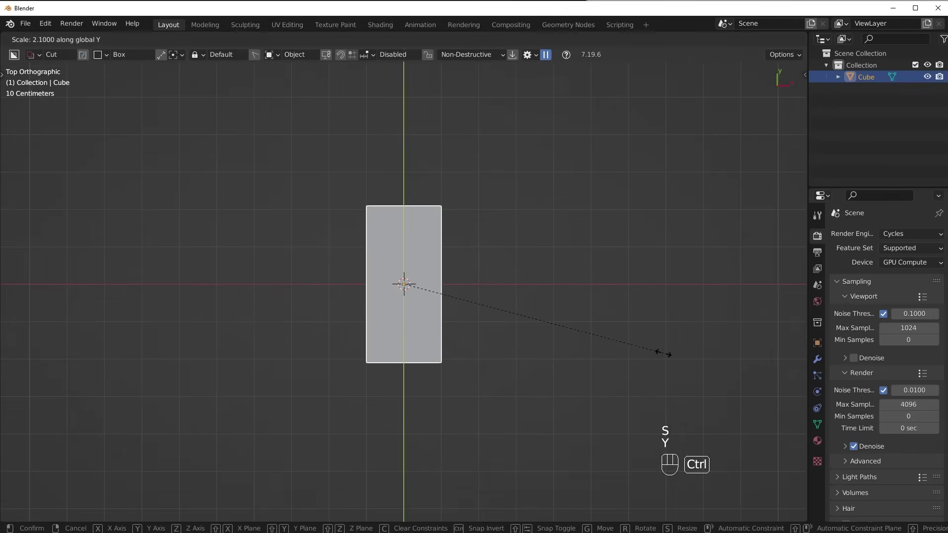
left_click(663, 354)
key("s")
key("x")
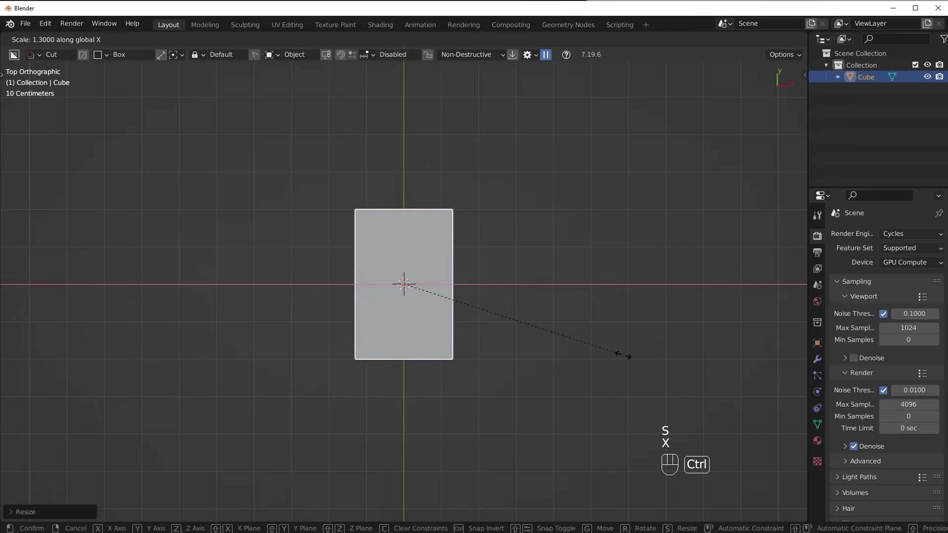
left_click(629, 355)
left_click_drag(628, 331, 507, 212)
Adjust the block along Z and apply its scale with Ctrl+A.
key("s")
key("z")
left_click(529, 302)
left_click_drag(493, 304, 526, 350)
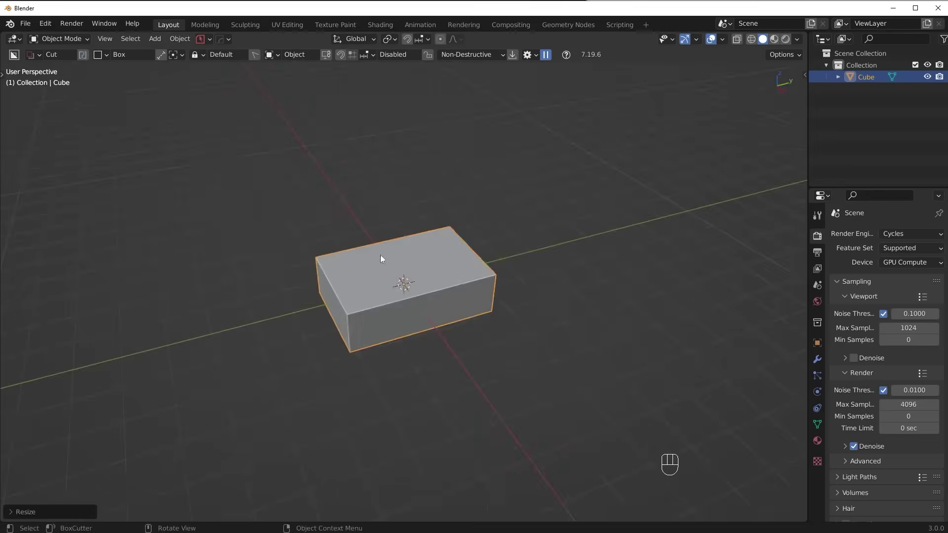
left_click_drag(455, 315, 479, 340)
key("ctrl+a")
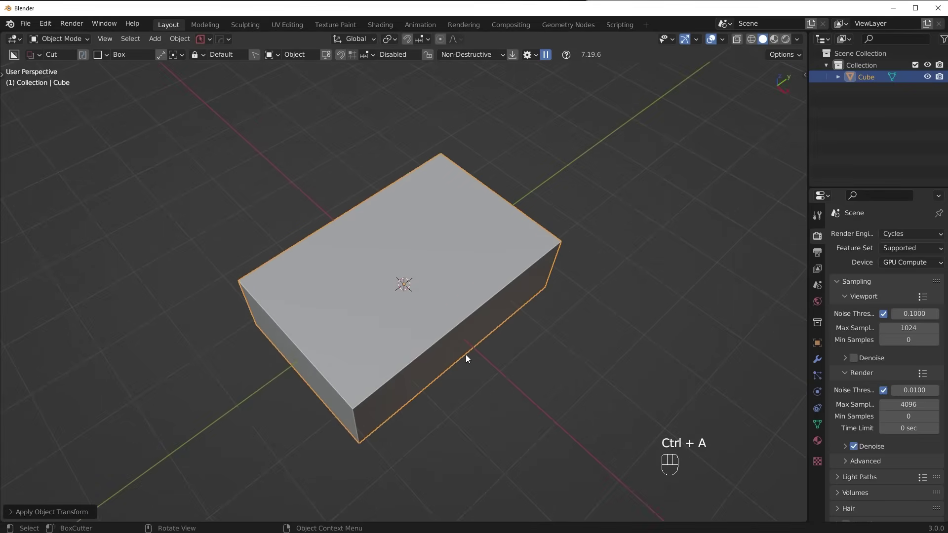
key("ctrl+z")
left_click(396, 372)
key("Tab")
left_click(308, 332)
key("ctrl+b")
key("Escape")
key("Tab")
key("ctrl+a")
key("Tab")
key("ctrl+b")
key("Escape")
key("Tab")
left_click_drag(611, 314, 647, 320)
left_click_drag(524, 305, 469, 460)
key("Tab")
left_click_drag(439, 396, 416, 396)
key("alt+a")
left_click(532, 358)
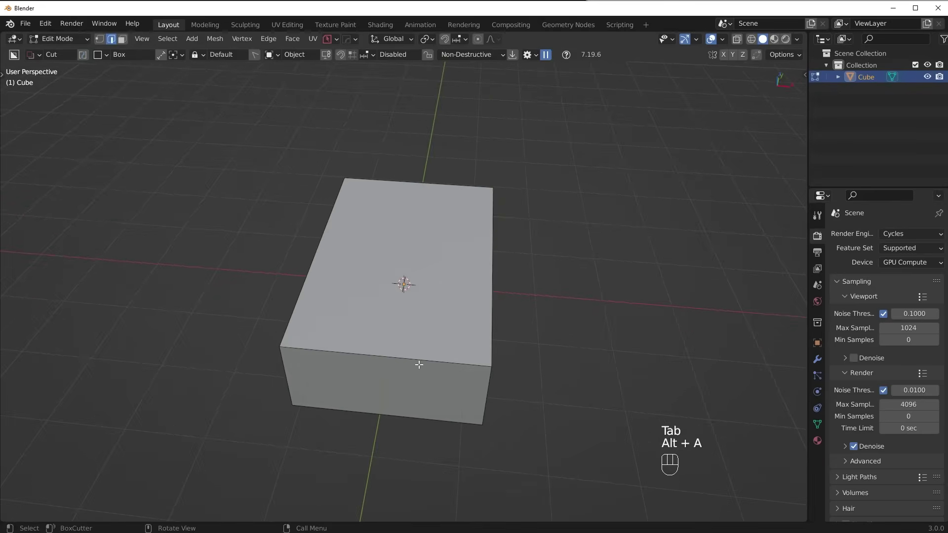
Add a centre loop cut and bevel it into two parallel loops framing a wide strip.
key("ctrl+r")
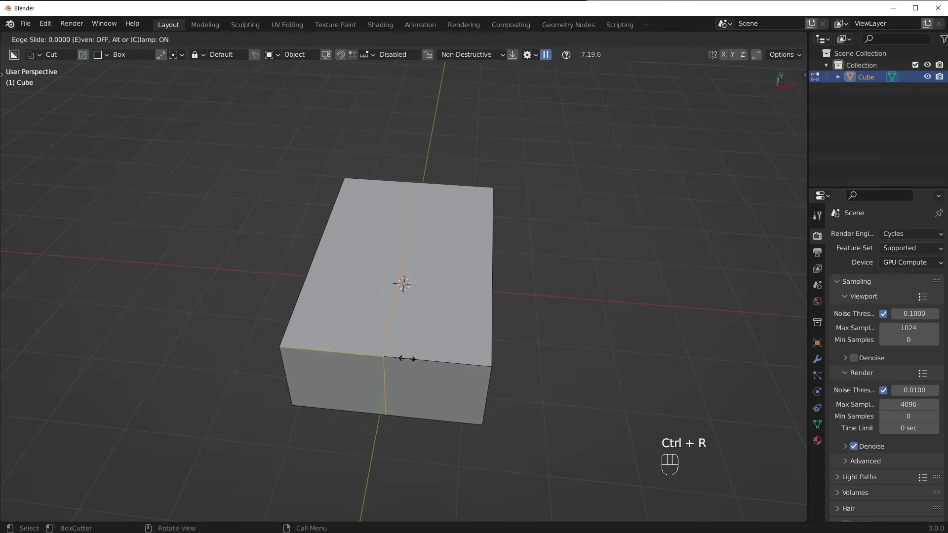
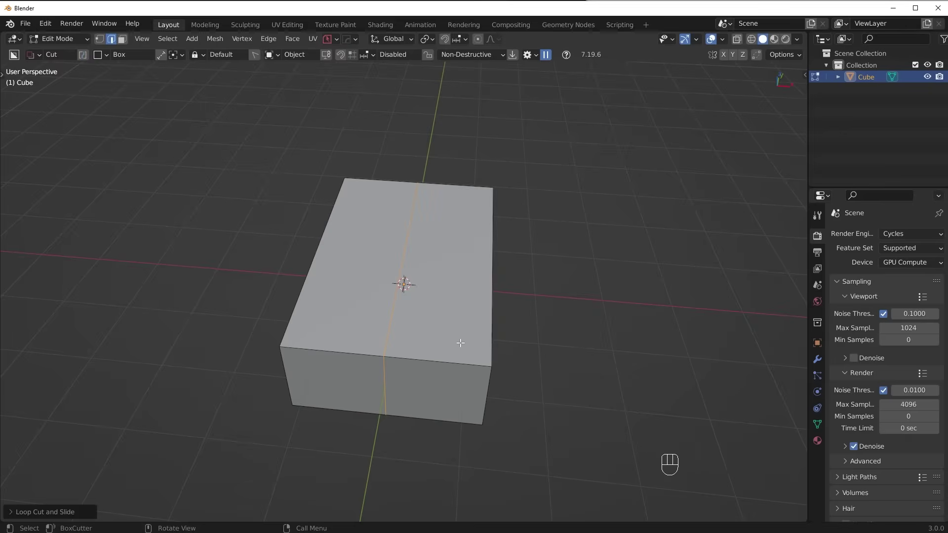
key("ctrl+b")
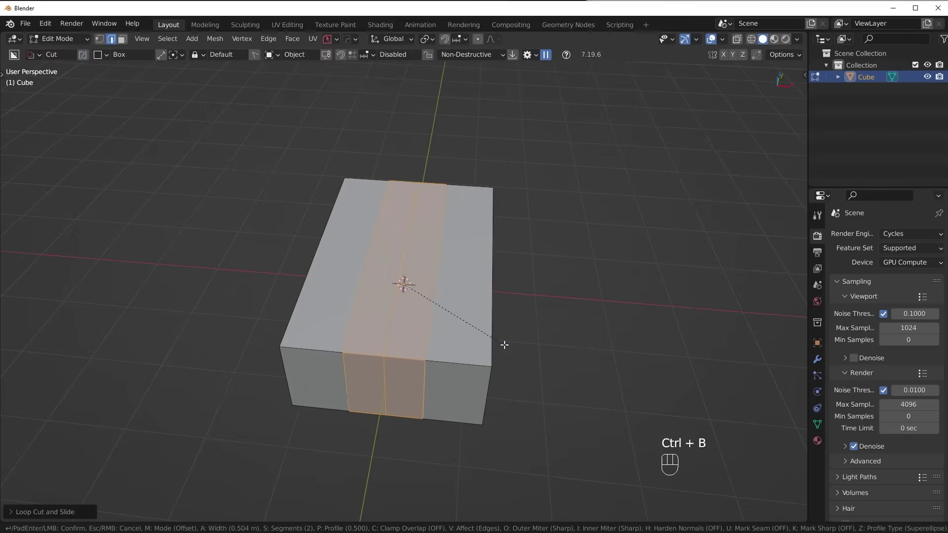
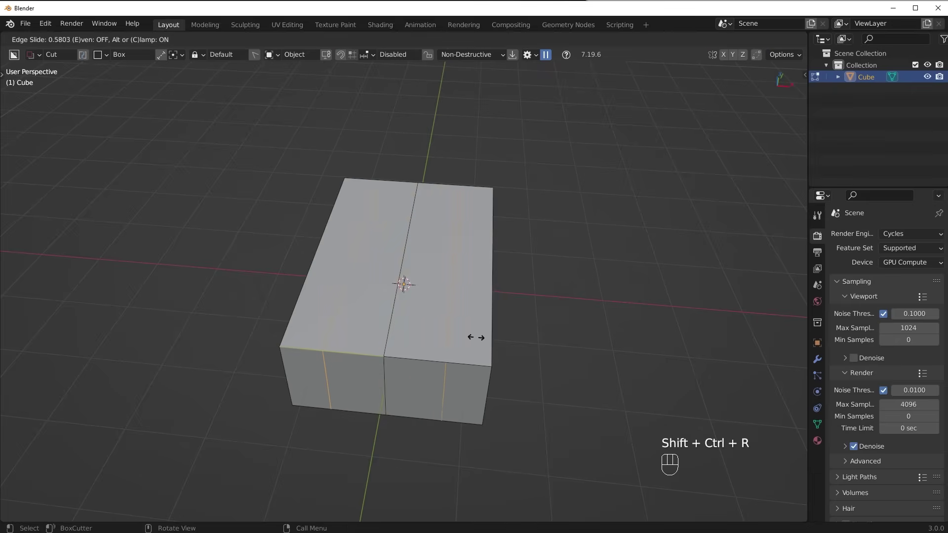
key("Escape")
key("ctrl+b")
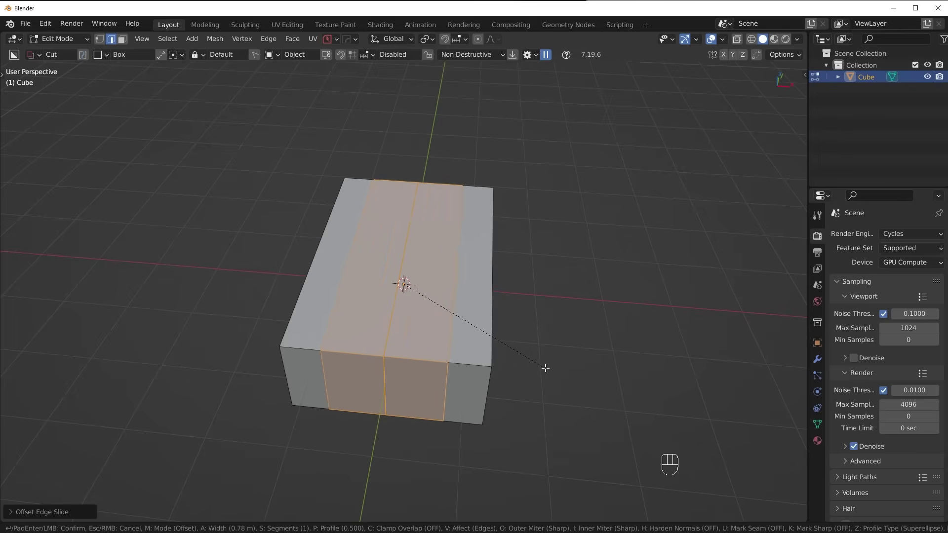
Confirm the two loops, select the central strip and raise it along Z.
left_click(548, 367)
left_click_drag(510, 372, 569, 339)
left_click(569, 339)
left_click_drag(575, 341, 562, 345)
left_click(562, 345)
left_click_drag(546, 345, 504, 360)
key("Tab")
key("g")
key("z")
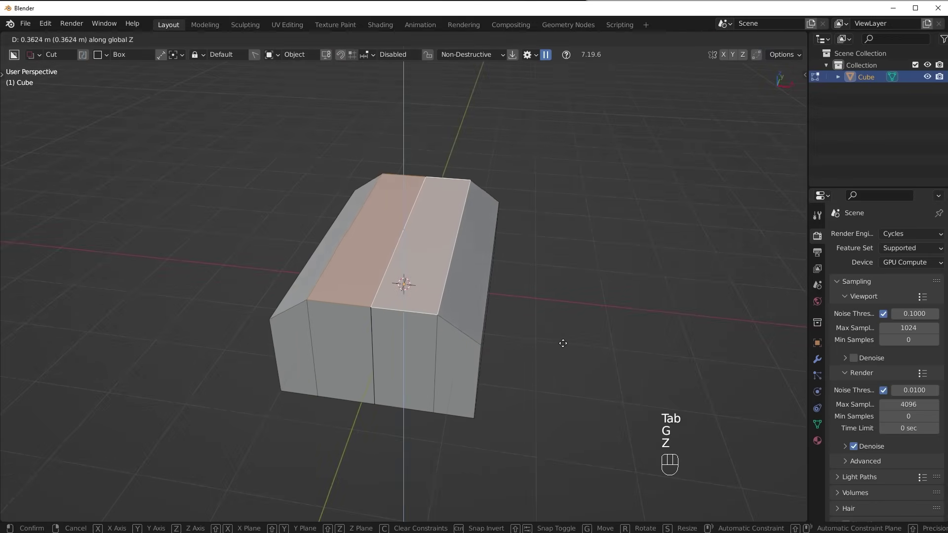
key("Escape")
Select all of the block's geometry and merge overlapping vertices by distance.
middle_click(494, 395)
middle_click(487, 398)
key("Tab")
key("g")
key("Escape")
left_click_drag(508, 314, 505, 323)
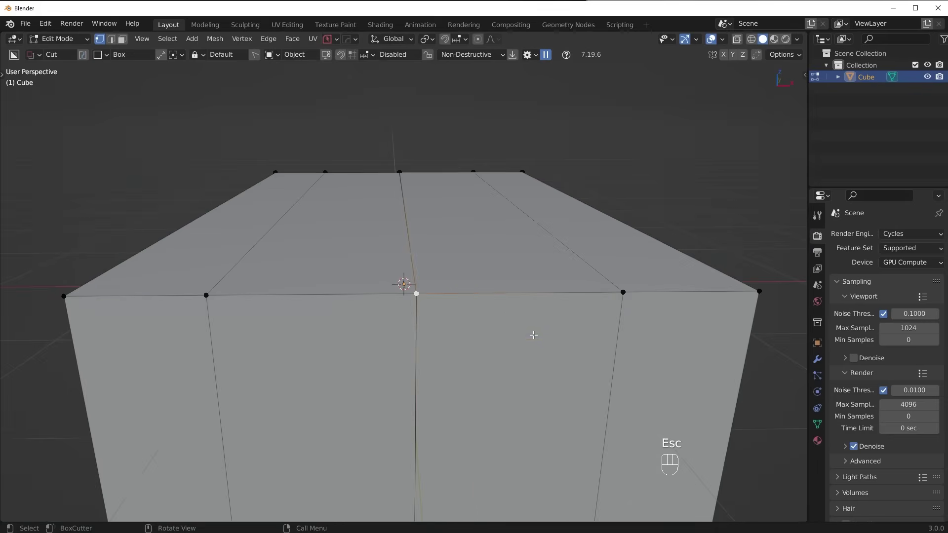
key("a")
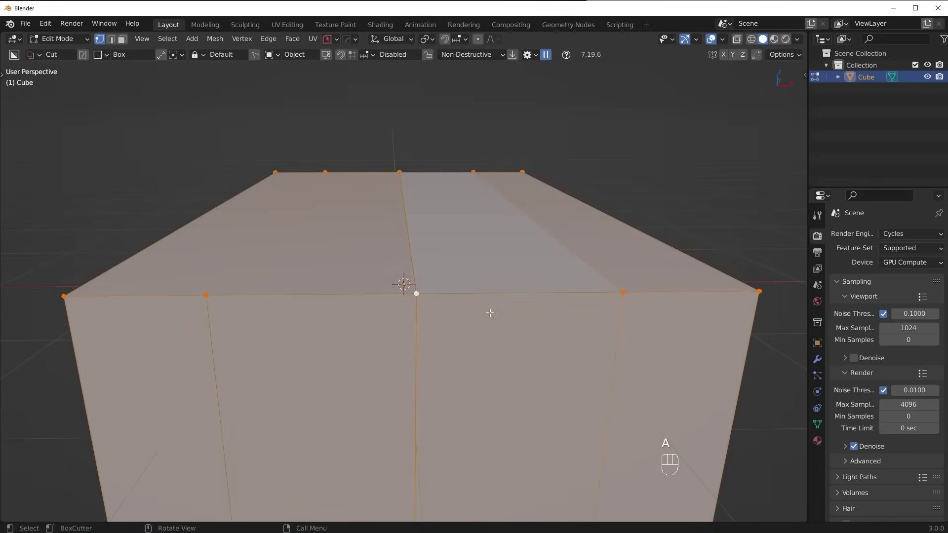
key("m")
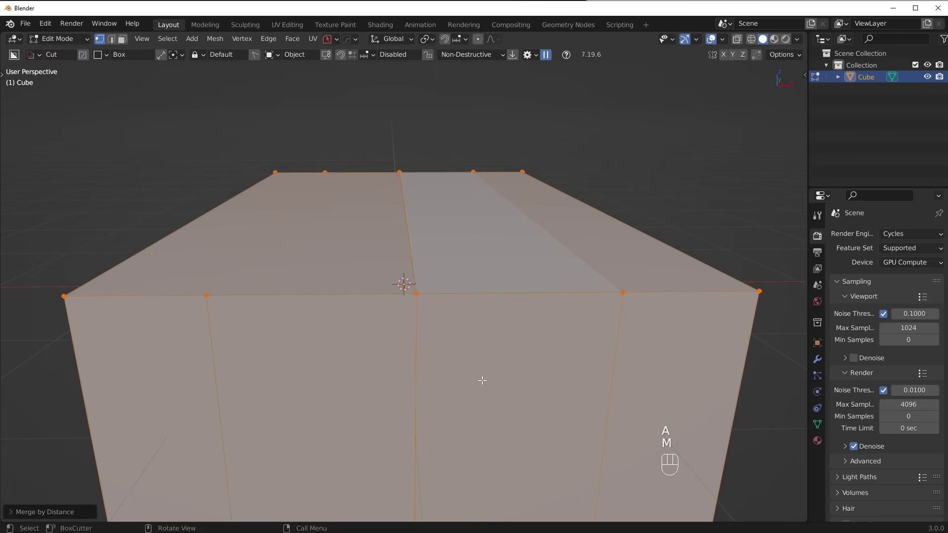
left_click(467, 322)
Select the top faces and move them up along Z to form sloping shoulders.
key("Tab")
left_click(379, 287)
left_click_drag(448, 289, 527, 375)
left_click(539, 365)
key("g")
key("z")
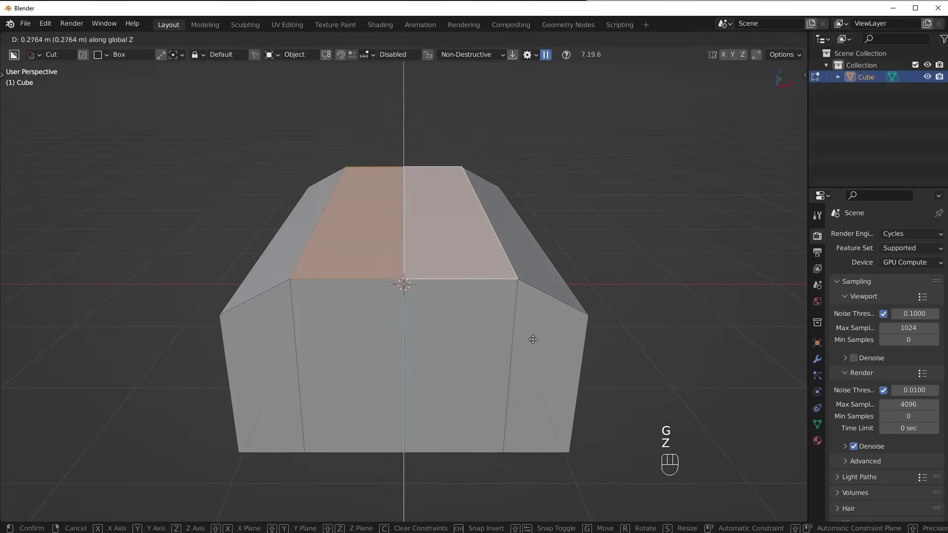
left_click(536, 335)
left_click_drag(514, 336, 515, 281)
left_click(435, 307)
left_click_drag(518, 308, 541, 324)
left_click_drag(537, 329, 518, 366)
Raise the top a little further along Z and switch to edge selection.
key("g")
key("z")
left_click(530, 316)
left_click_drag(518, 325, 551, 364)
key("Tab")
middle_click(494, 367)
left_click(491, 362)
key("Tab")
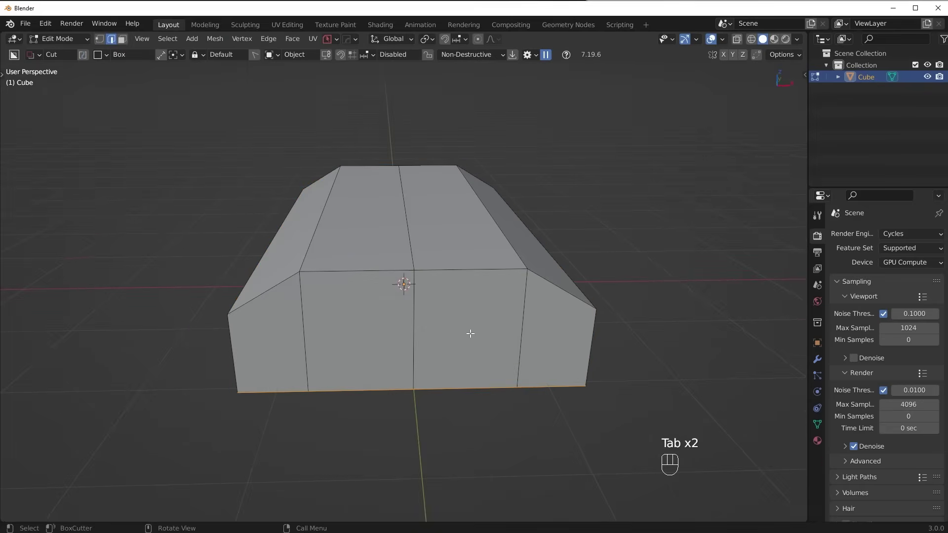
Select the front top shoulder edge and check its settings in the sidebar.
left_click_drag(473, 334, 462, 360)
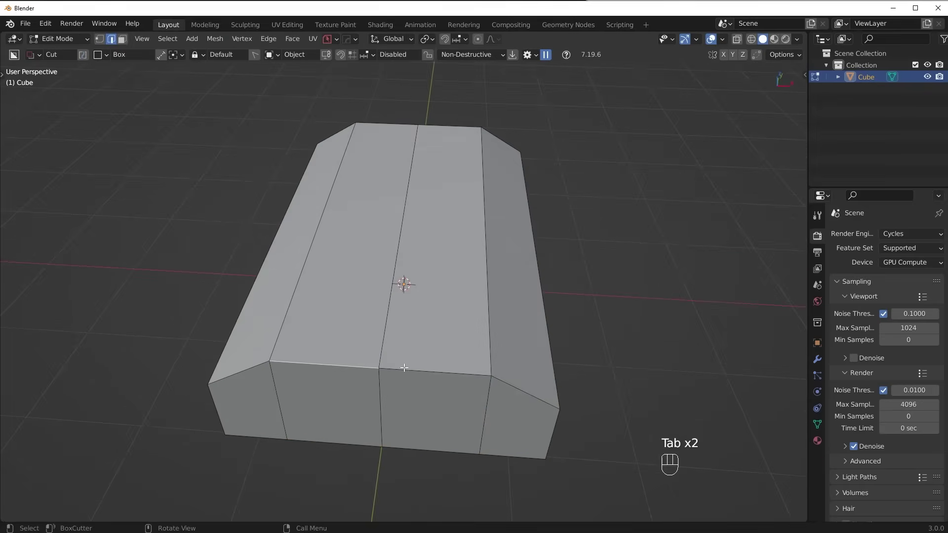
left_click_drag(506, 372, 453, 383)
left_click_drag(437, 367, 519, 351)
key("ctrl+b")
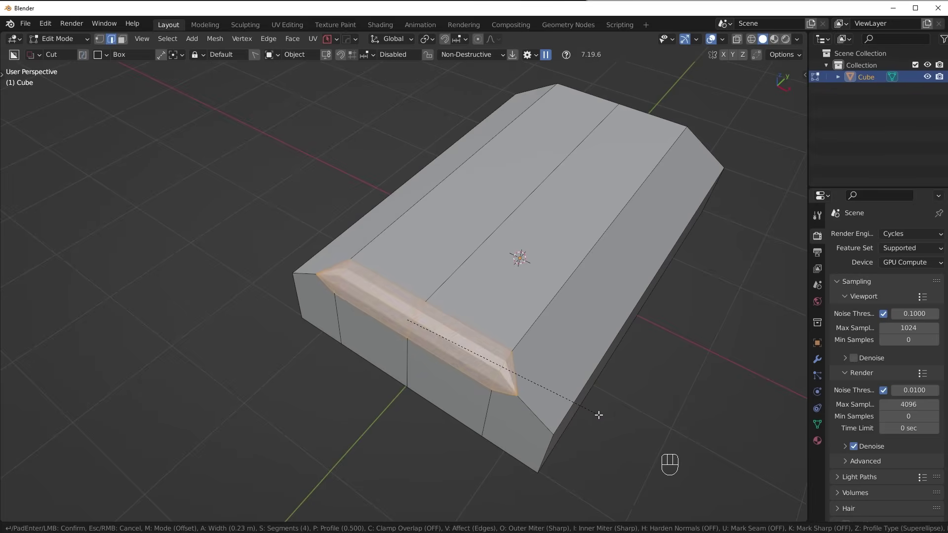
key("Escape")
key("Tab")
key("n")
left_click(801, 77)
key("n")
Bevel the selected shoulder edge into a narrow chamfer strip and return to Object Mode.
key("Tab")
key("ctrl+b")
left_click(627, 380)
key("Tab")
left_click_drag(541, 337, 524, 341)
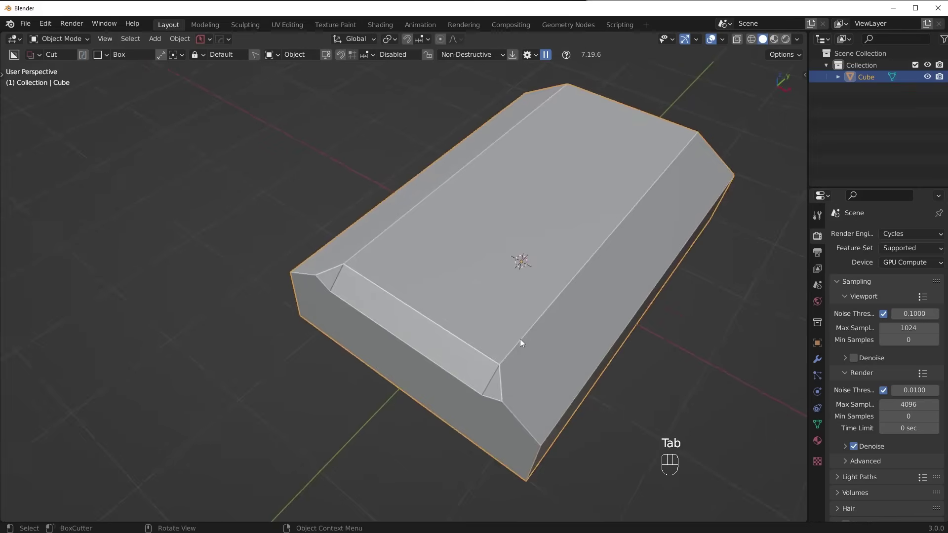
Undo, then re-bevel the front-end edges with 1 segment into a broad flat chamfer.
key("ctrl+z")
key("ctrl+b")
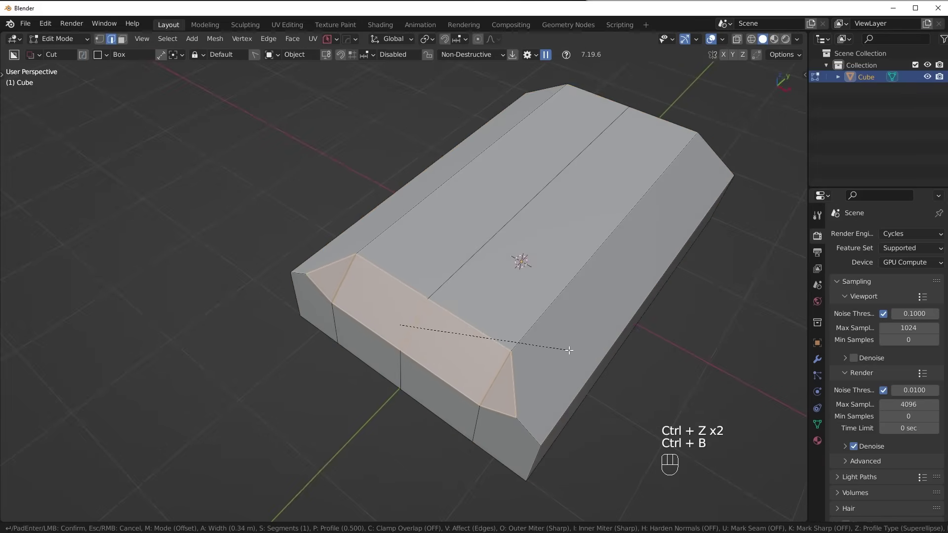
left_click(569, 350)
left_click_drag(551, 348, 496, 354)
left_click_drag(441, 367, 544, 372)
left_click_drag(545, 372, 480, 368)
key("Tab")
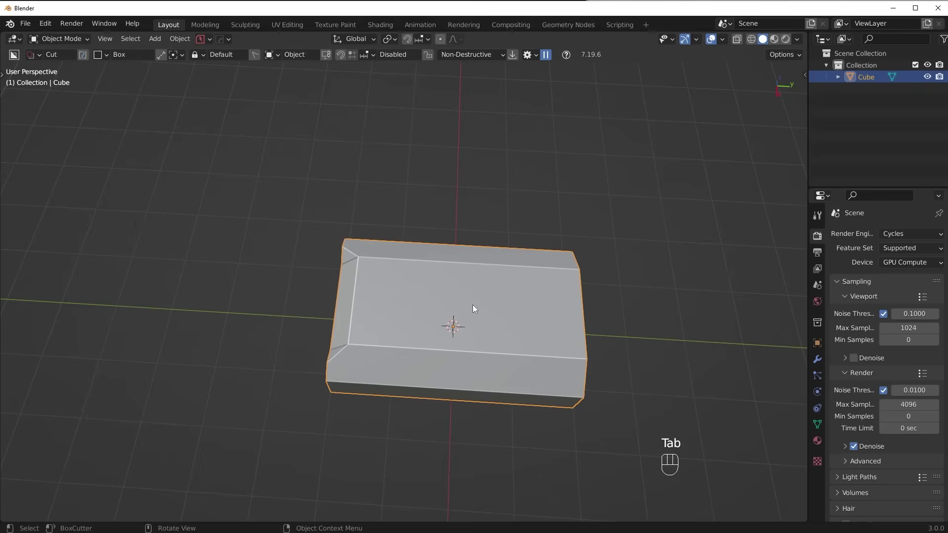
Start the HardOps mirror (Alt+X) on the chamfered block.
key("alt+x")
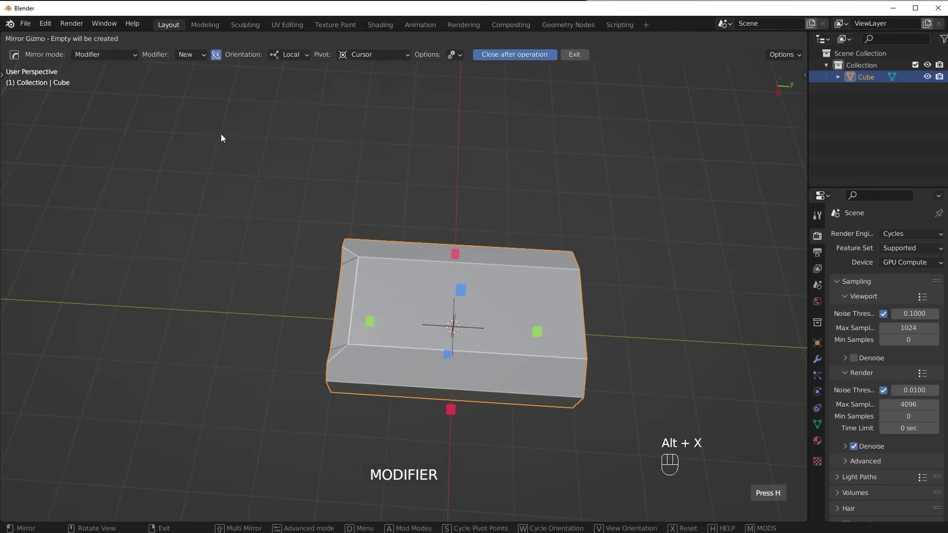
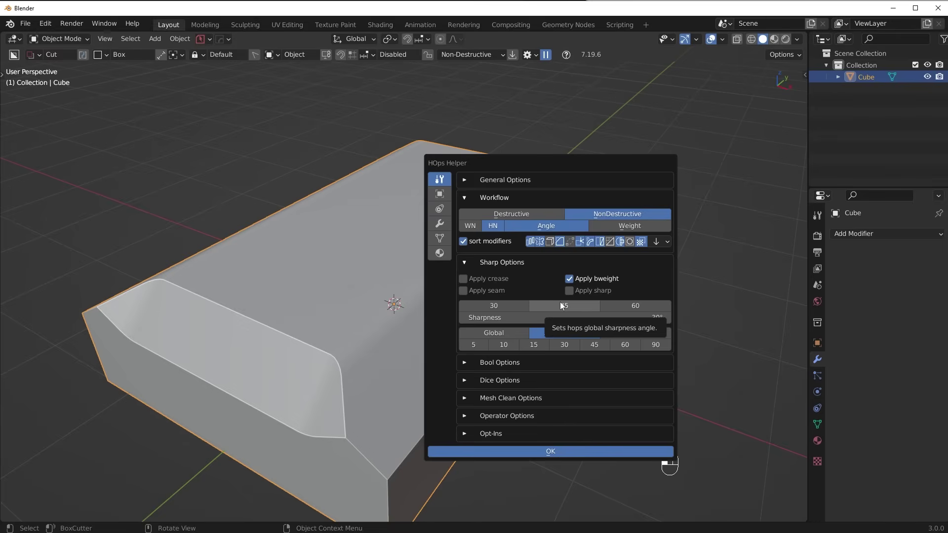
Orbit the view across the block while preparing the sharp edges.
left_click_drag(472, 276, 671, 232)
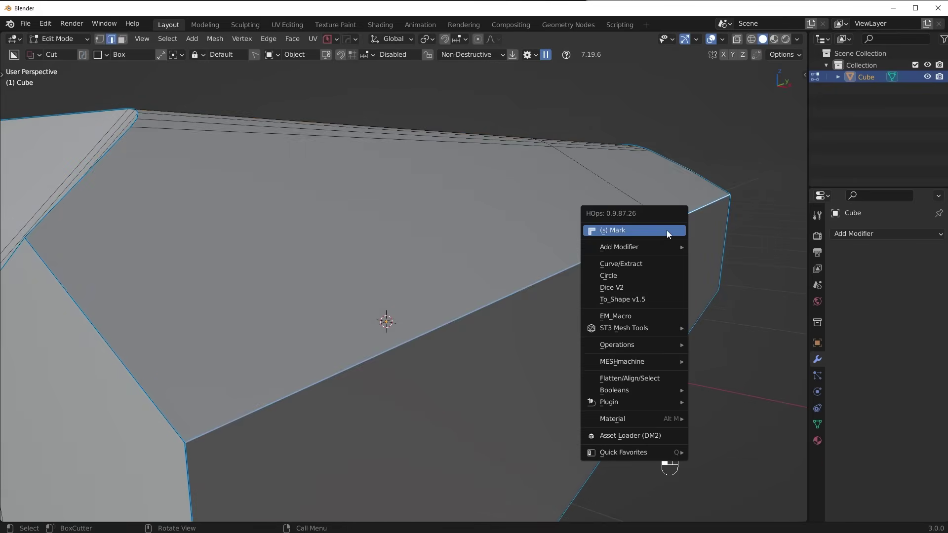
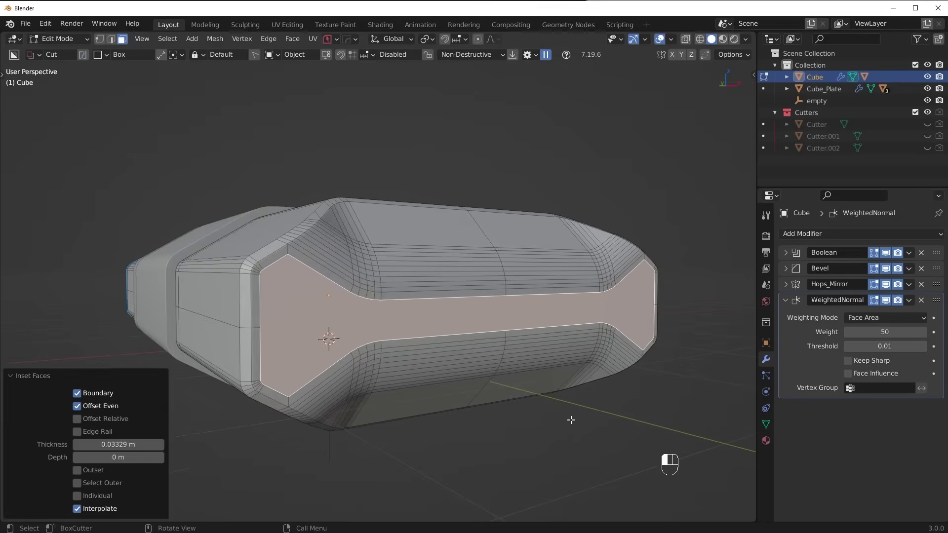
Orbit the view around the block before separating the panel.
left_click_drag(575, 325, 475, 328)
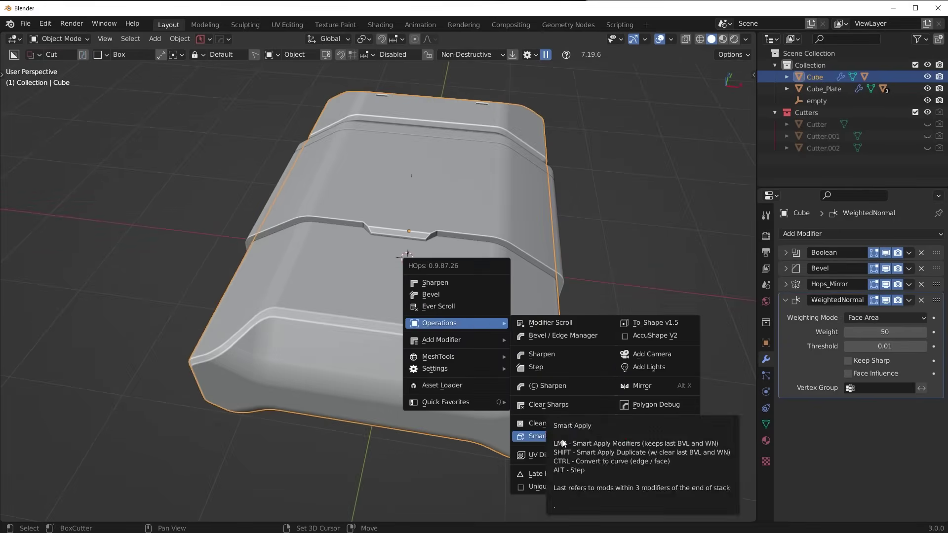
Orbit the view to see the panel piece of Cube.001.
left_click_drag(565, 442, 688, 363)
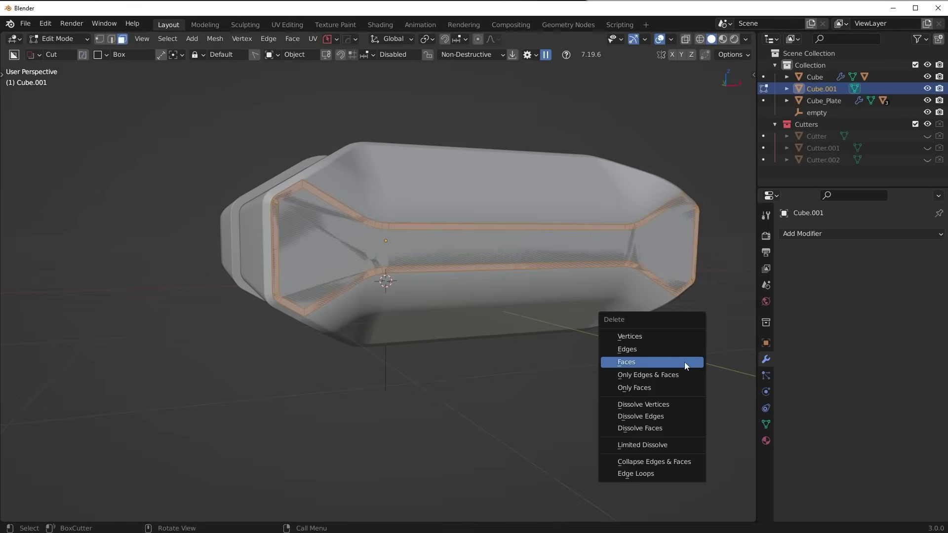